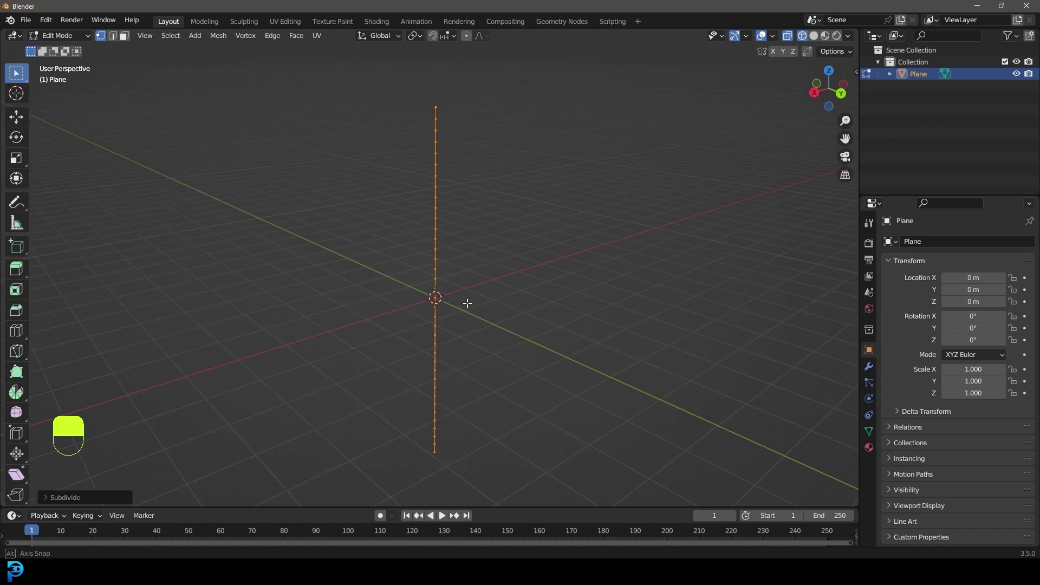
Leave Edit Mode, go to front orthographic view and add a Skin modifier to the vertex line.
{"action": "key", "text": "Tab"}
{"action": "key", "text": "KP_1"}
{"action": "left_click_drag", "start_coordinate": [569, 272], "coordinate": [890, 330]}
{"action": "left_click_drag", "start_coordinate": [870, 367], "coordinate": [909, 246]}
{"action": "right_click", "coordinate": [909, 247]}
{"action": "left_click_drag", "start_coordinate": [909, 246], "coordinate": [909, 247]}
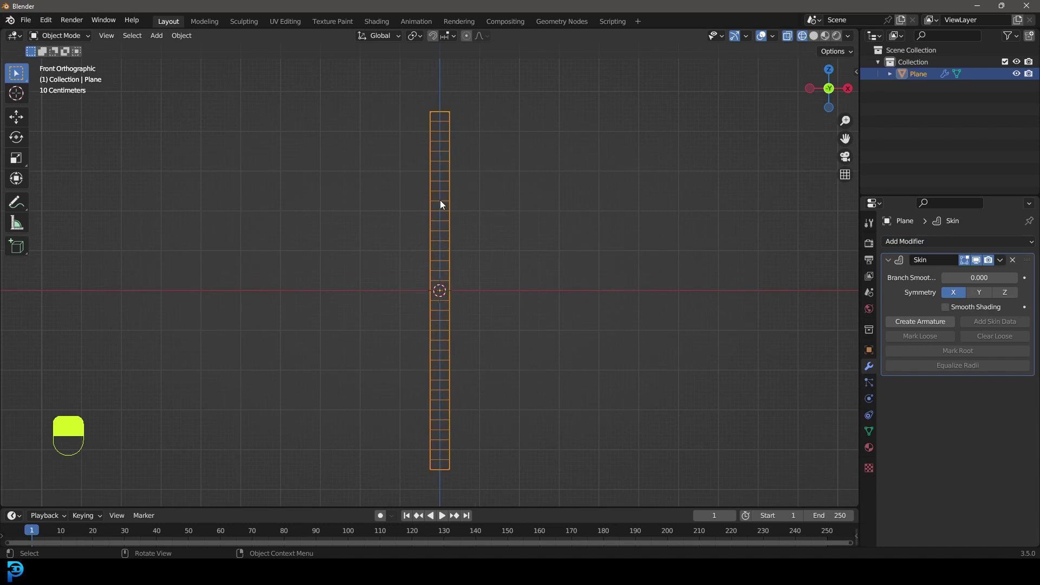
Enter Edit Mode on the strand and show the N sidebar to adjust its skin radius.
{"action": "key", "text": "Tab"}
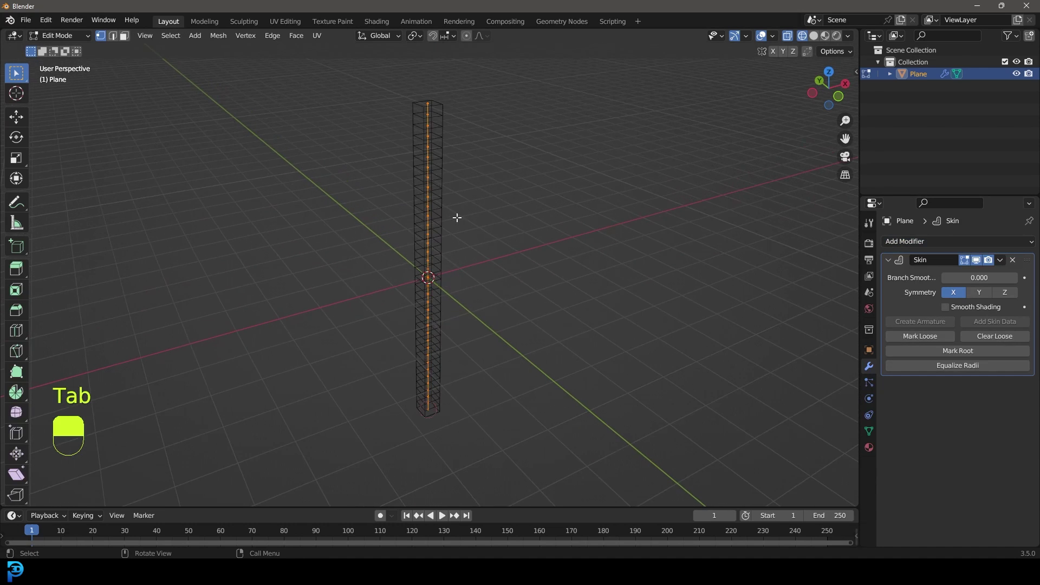
{"action": "key", "text": "n"}
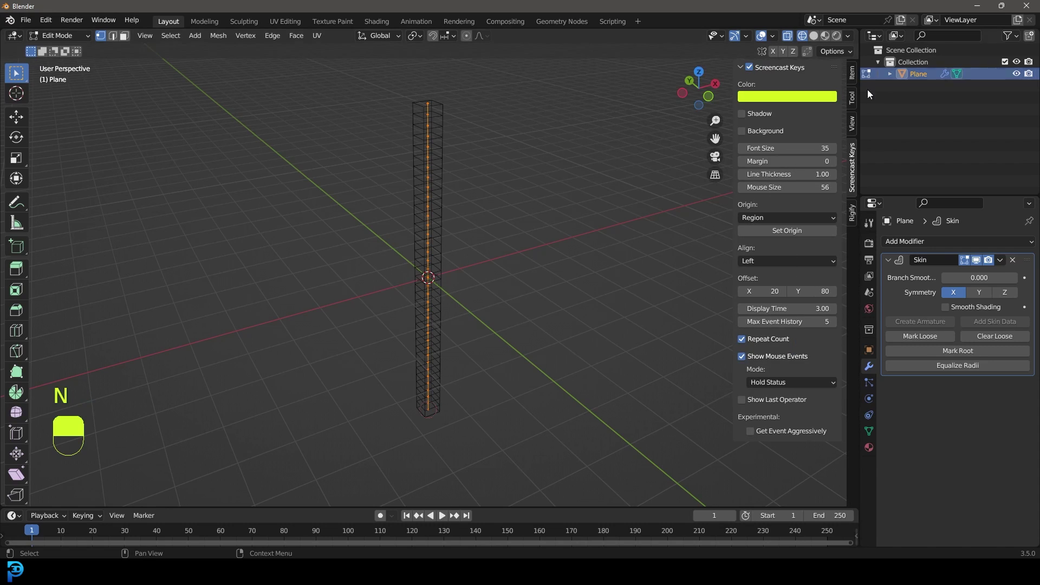
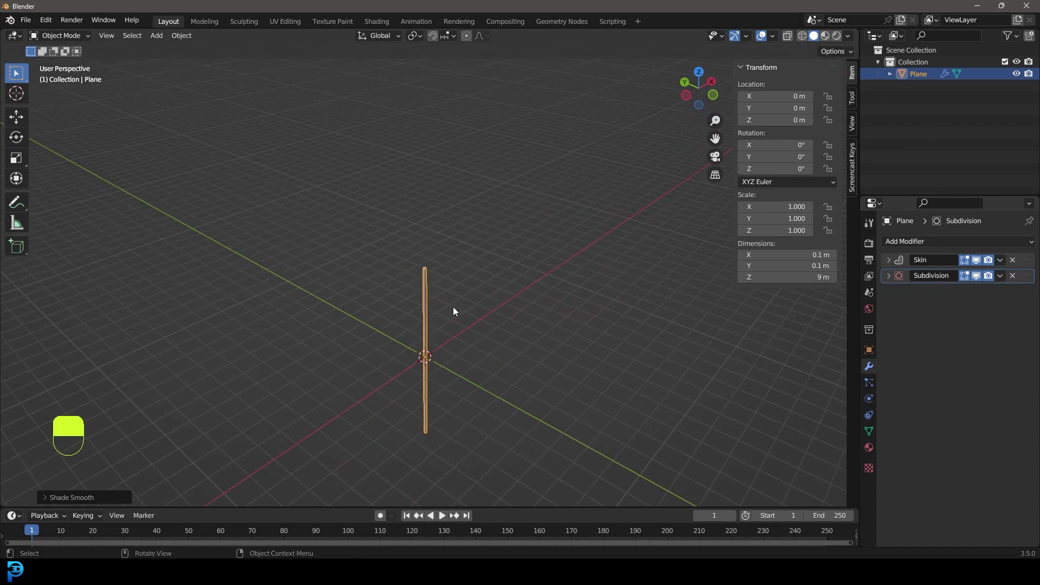
From front view, move the noodle about 7 m up along Z above the ground.
{"action": "key", "text": "KP_1"}
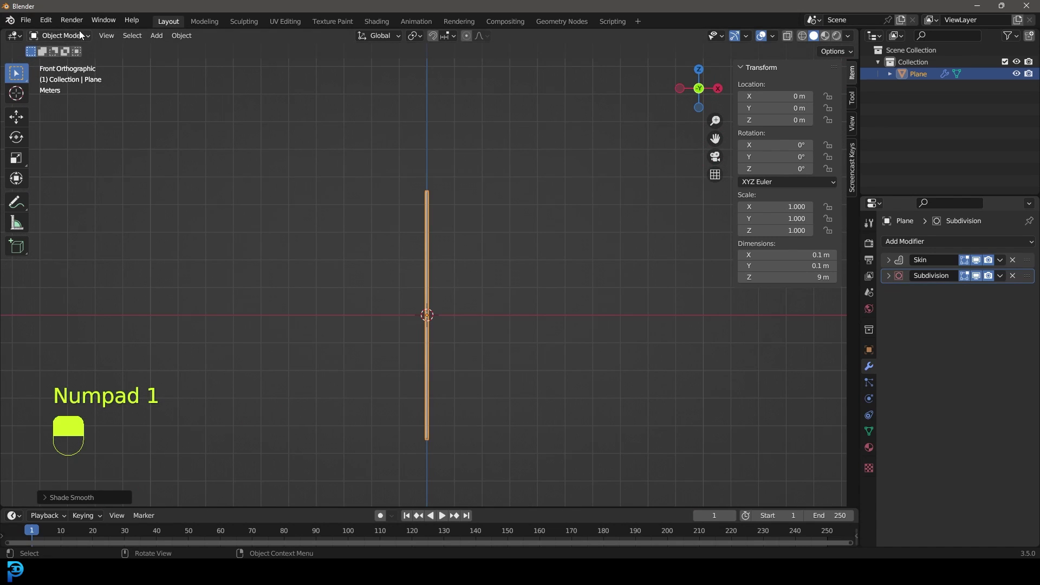
{"action": "key", "text": "g"}
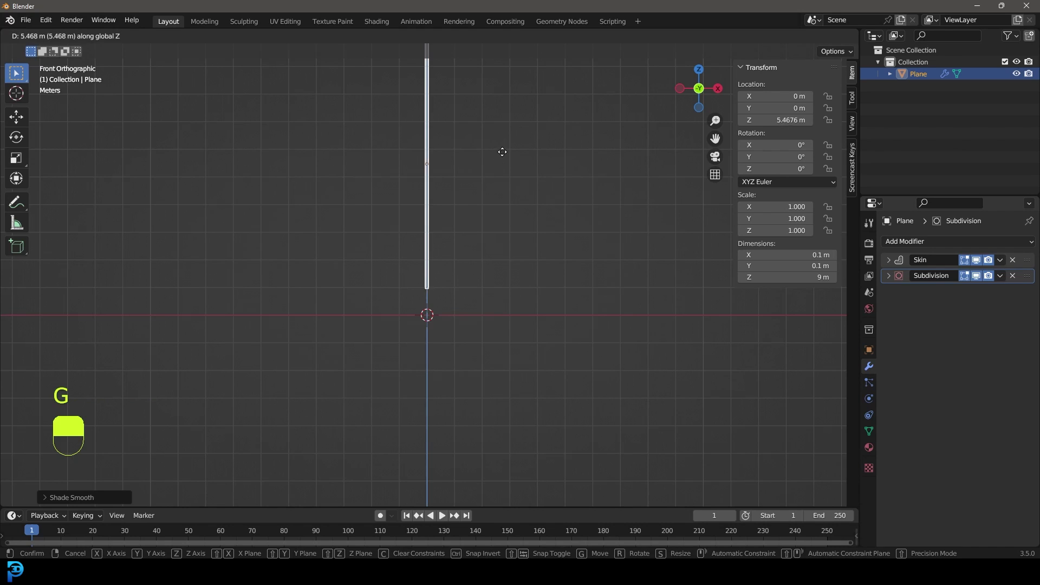
{"action": "left_click_drag", "start_coordinate": [503, 113], "coordinate": [457, 193]}
{"action": "left_click_drag", "start_coordinate": [457, 193], "coordinate": [465, 202]}
{"action": "left_click_drag", "start_coordinate": [465, 203], "coordinate": [480, 386]}
Add a UV sphere and scale it to 2.5 so it sits 5 m wide beneath the noodle.
{"action": "key", "text": "shift+a"}
{"action": "key", "text": "s"}
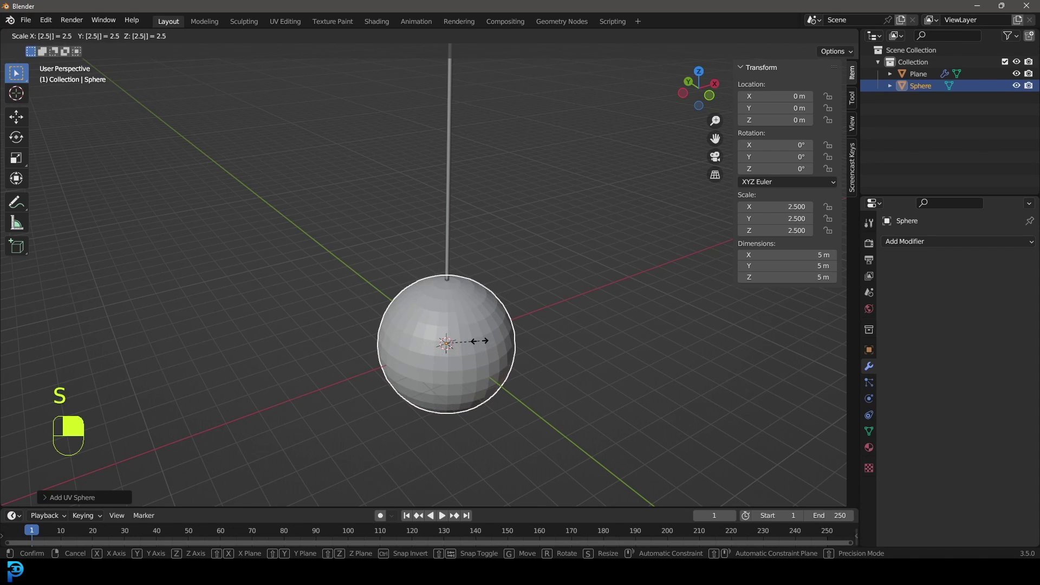
{"action": "key", "text": "KP_1"}
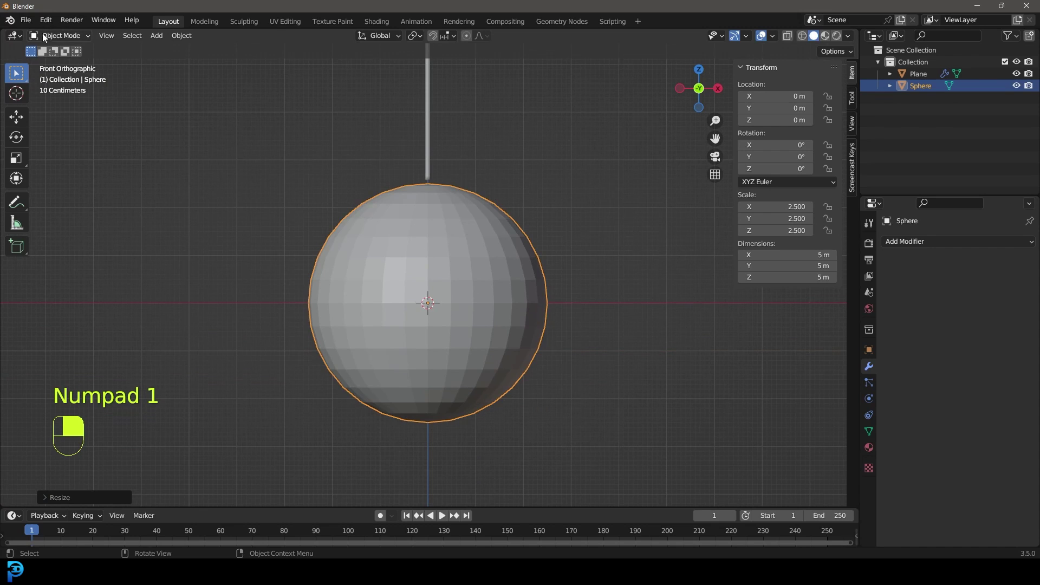
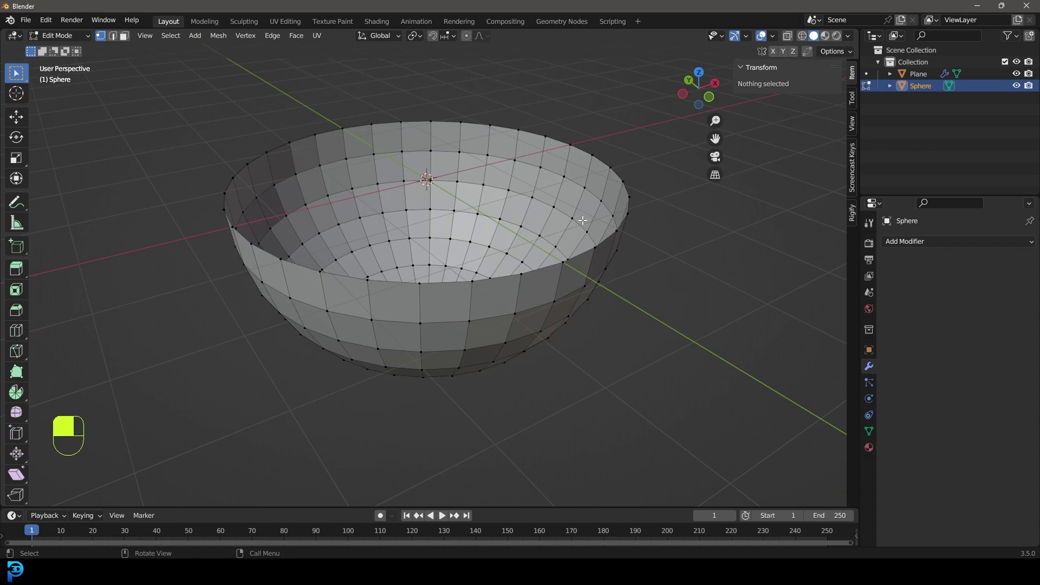
Extrude the whole bowl and fatten it along normals into thick walls, about 5.79 m by 2.9 m.
{"action": "key", "text": "a"}
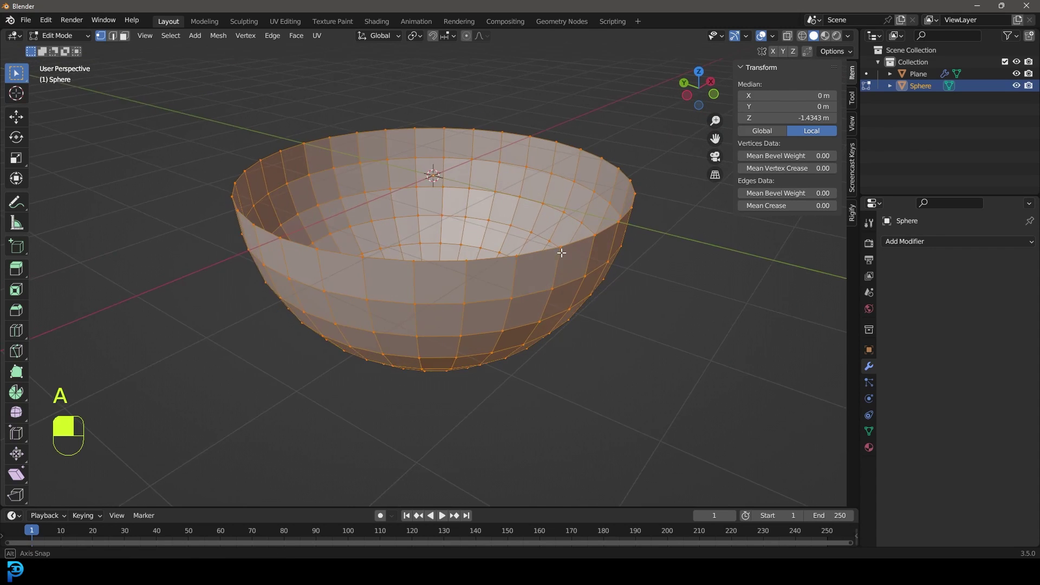
{"action": "key", "text": "e"}
{"action": "key", "text": "alt+s"}
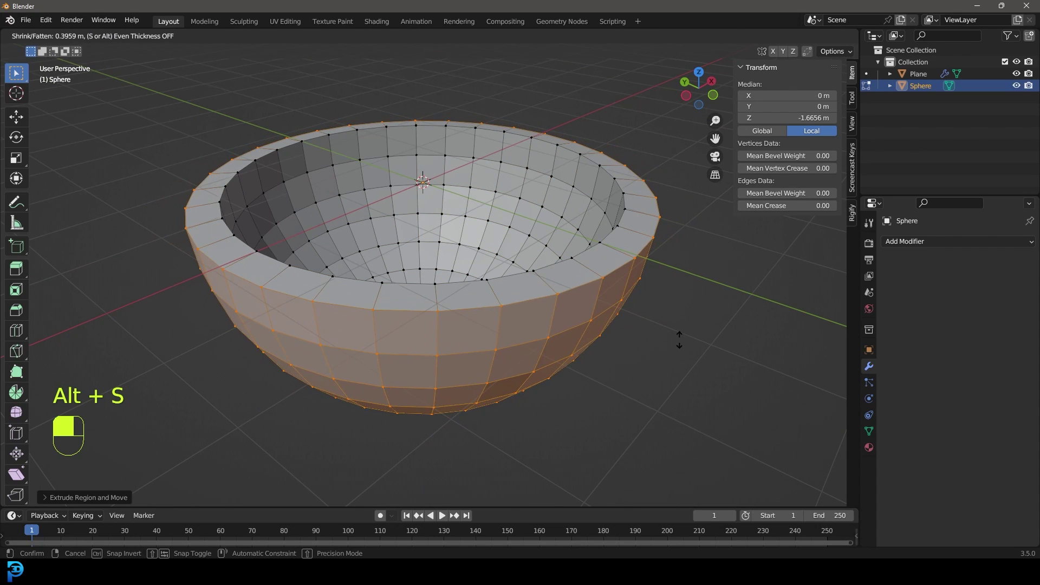
{"action": "left_click_drag", "start_coordinate": [680, 335], "coordinate": [466, 203]}
{"action": "key", "text": "Tab"}
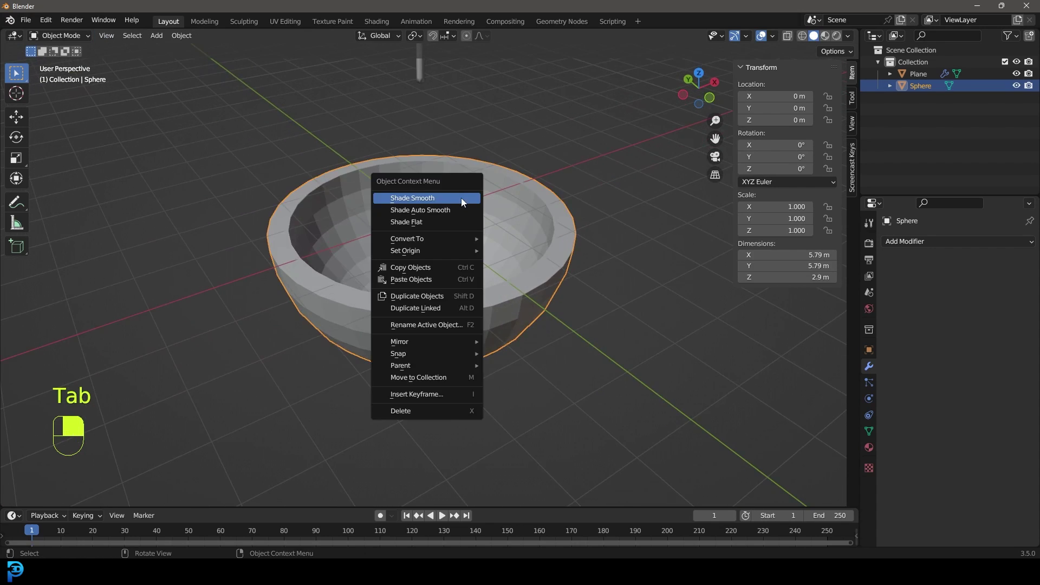
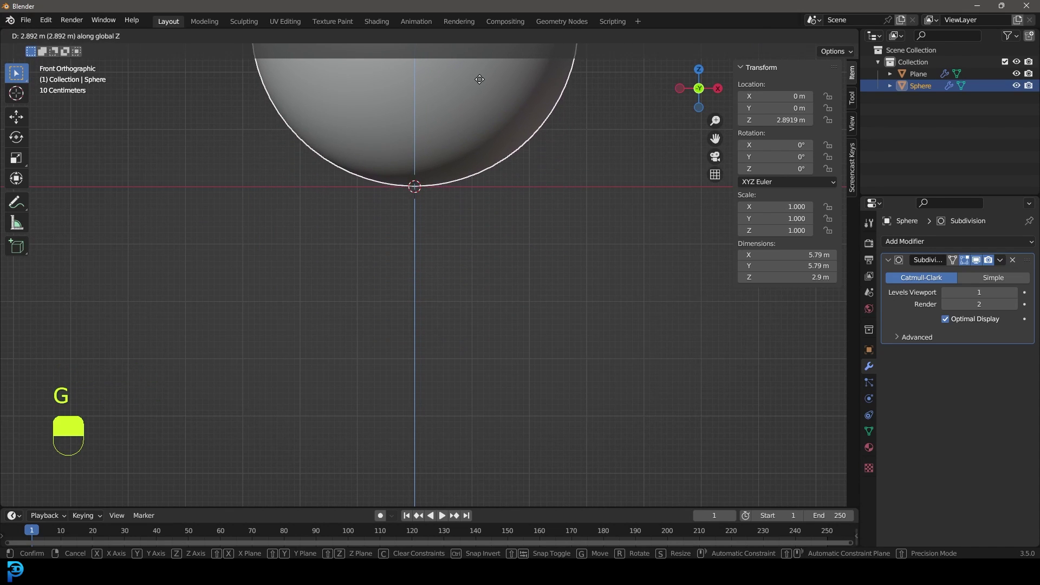
Shade the bowl smooth, give it a Subdivision modifier and lift it along Z onto the ground.
{"action": "left_click", "coordinate": [483, 83]}
{"action": "left_click_drag", "start_coordinate": [483, 83], "coordinate": [440, 224]}
{"action": "left_click_drag", "start_coordinate": [483, 83], "coordinate": [873, 402]}
{"action": "left_click", "coordinate": [416, 227]}
{"action": "right_click", "coordinate": [417, 226]}
{"action": "key", "text": "g"}
{"action": "left_click_drag", "start_coordinate": [502, 294], "coordinate": [873, 401]}
{"action": "left_click_drag", "start_coordinate": [873, 401], "coordinate": [914, 260]}
Add Collision physics to the bowl and Soft Body to the noodle, then test-play and rewind.
{"action": "left_click_drag", "start_coordinate": [914, 260], "coordinate": [874, 368]}
{"action": "left_click_drag", "start_coordinate": [874, 368], "coordinate": [890, 261]}
{"action": "left_click_drag", "start_coordinate": [890, 261], "coordinate": [428, 194]}
{"action": "left_click_drag", "start_coordinate": [428, 195], "coordinate": [1012, 245]}
{"action": "key", "text": "n"}
{"action": "left_click_drag", "start_coordinate": [1011, 245], "coordinate": [312, 509]}
{"action": "key", "text": "space"}
{"action": "key", "text": "space"}
{"action": "key", "text": "shift+Left"}
Set soft body mass 0.1 kg, goal off, edge damping 47, lift force 45 and self collision, then play the fall.
{"action": "left_click", "coordinate": [312, 509]}
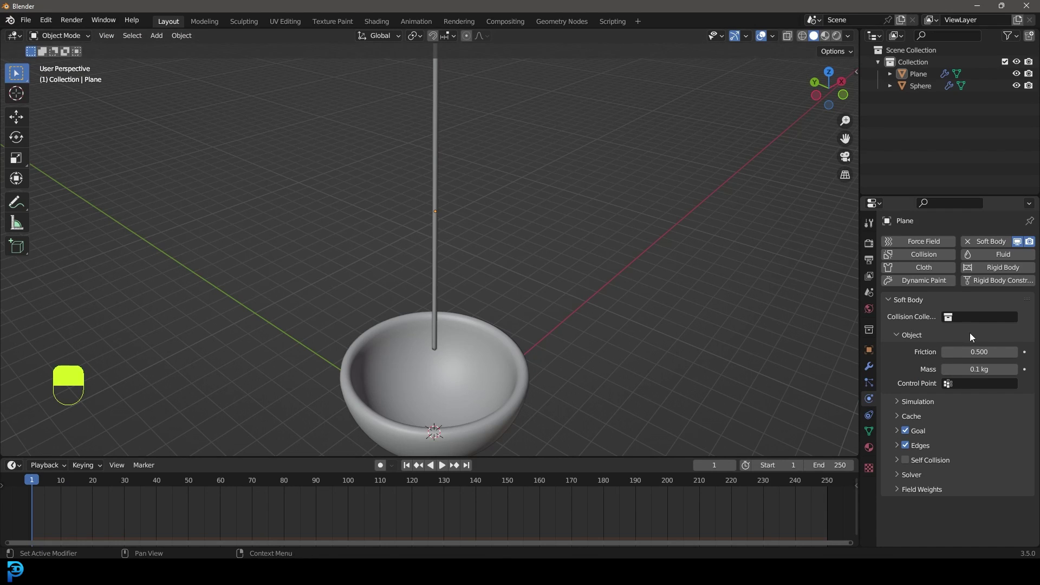
{"action": "left_click_drag", "start_coordinate": [925, 427], "coordinate": [909, 432]}
{"action": "left_click_drag", "start_coordinate": [909, 432], "coordinate": [901, 514]}
{"action": "left_click_drag", "start_coordinate": [909, 432], "coordinate": [900, 520]}
{"action": "left_click_drag", "start_coordinate": [899, 447], "coordinate": [952, 510]}
{"action": "left_click_drag", "start_coordinate": [924, 423], "coordinate": [910, 497]}
{"action": "left_click", "coordinate": [909, 513]}
{"action": "left_click_drag", "start_coordinate": [901, 514], "coordinate": [652, 256]}
{"action": "key", "text": "space"}
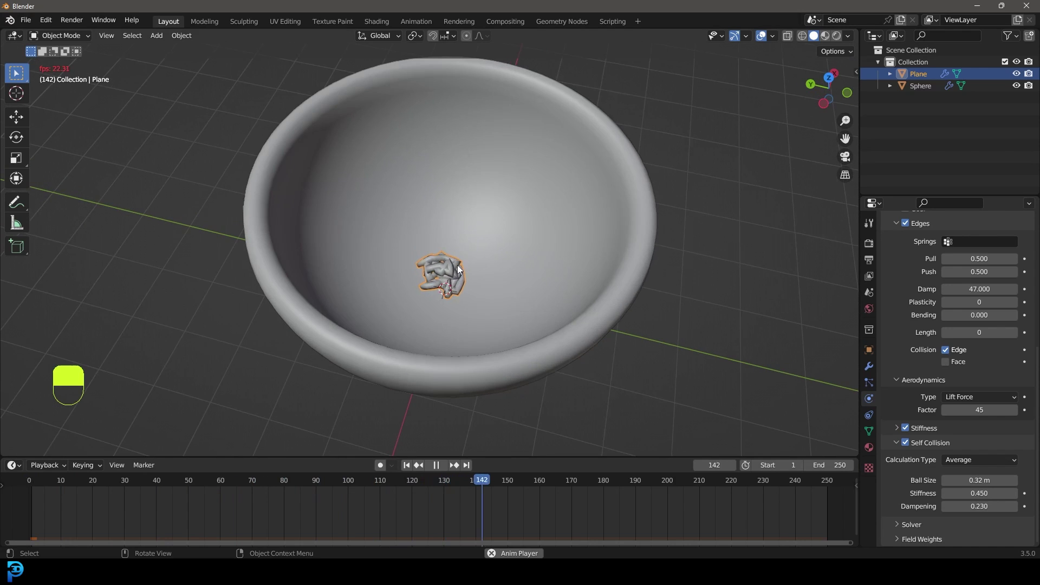
Move Softbody to the top of the noodle's modifier stack and replay the simulation from frame 1.
{"action": "key", "text": "space"}
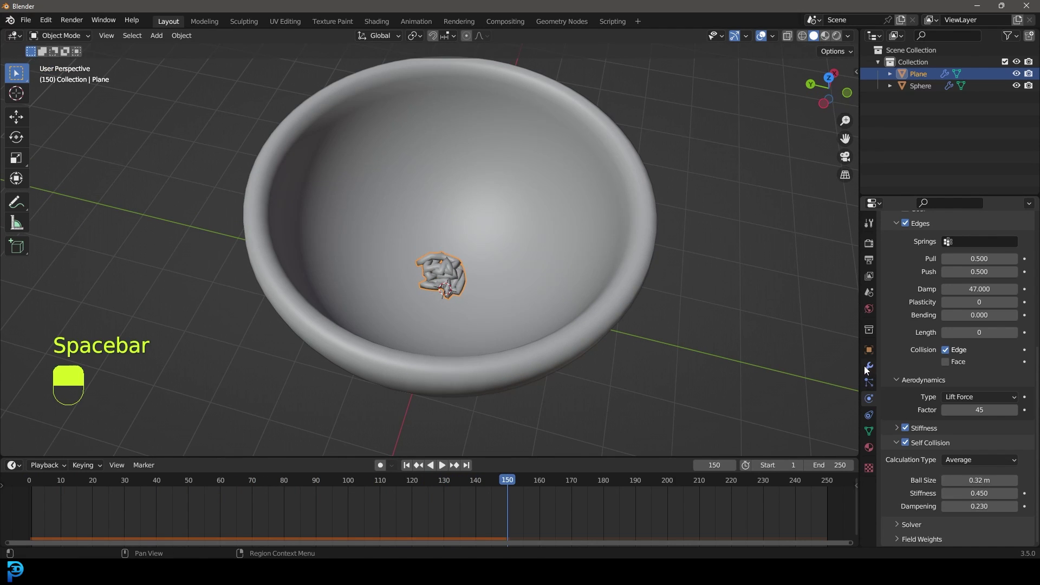
{"action": "left_click_drag", "start_coordinate": [870, 366], "coordinate": [889, 316]}
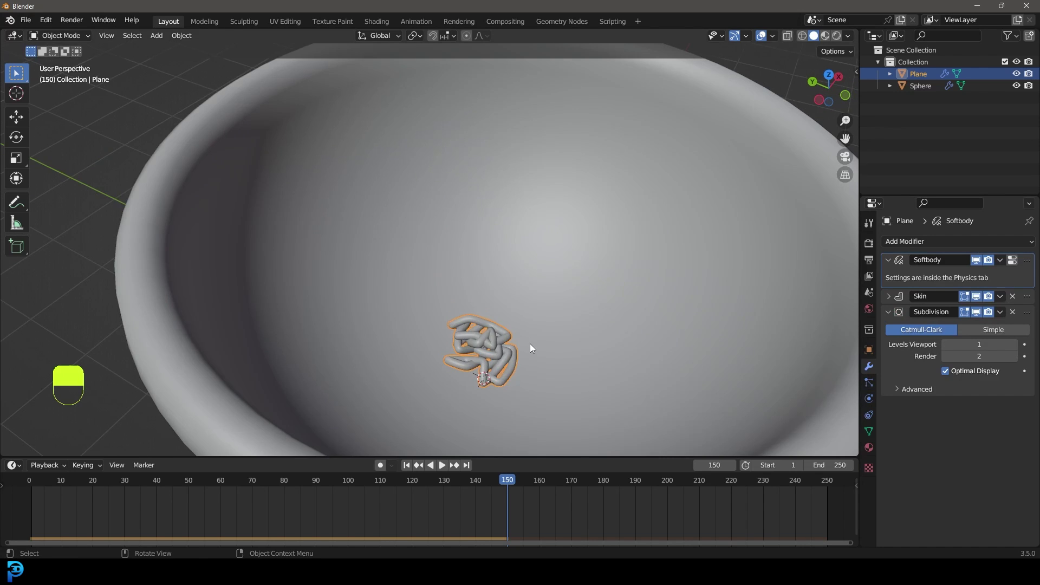
{"action": "key", "text": "shift+Left"}
{"action": "key", "text": "space"}
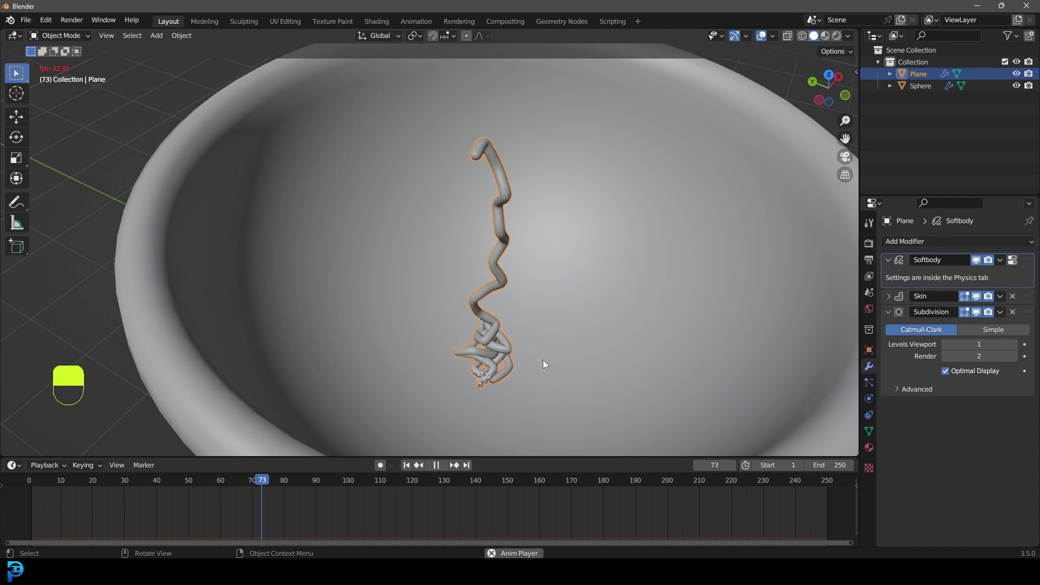
{"action": "key", "text": "space"}
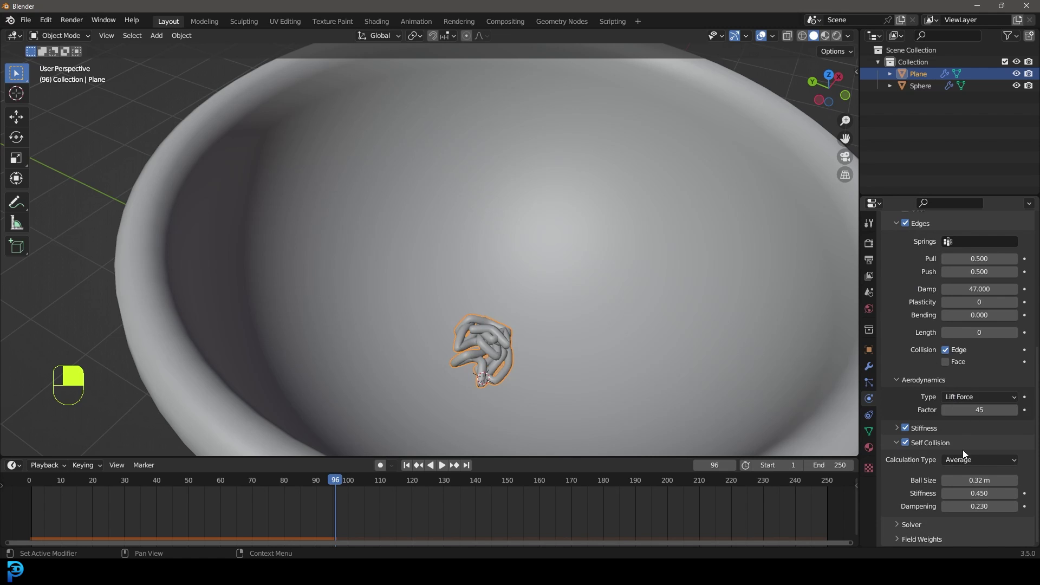
Orbit the view to look down at the coiled noodle in the bowl.
{"action": "left_click_drag", "start_coordinate": [483, 333], "coordinate": [497, 321]}
{"action": "middle_click", "coordinate": [486, 344]}
{"action": "right_click", "coordinate": [486, 344]}
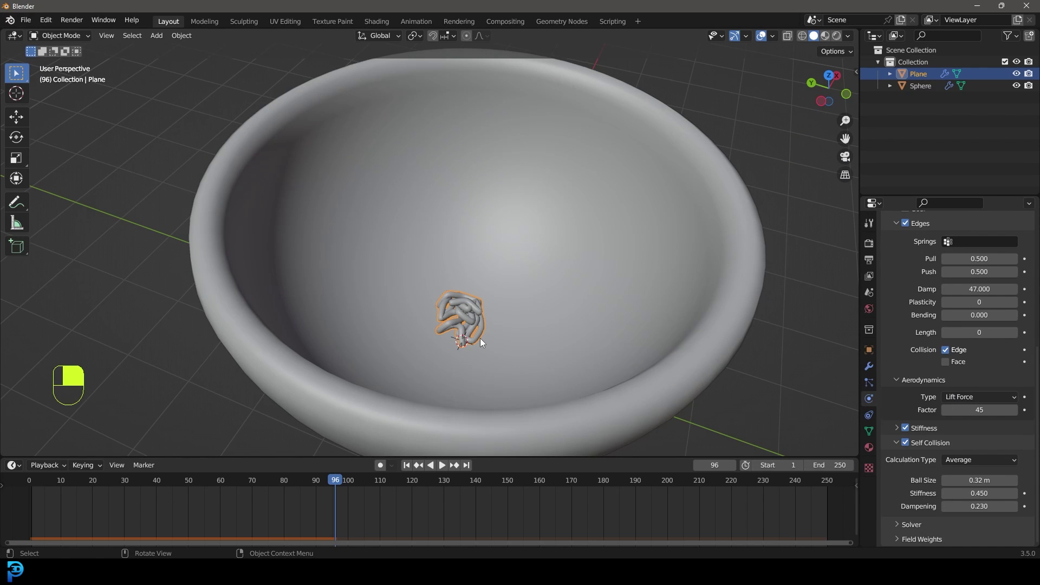
Back in Object Mode, test-play the noodle bundle falling into the bowl and reset to frame 1.
{"action": "key", "text": "shift+Left"}
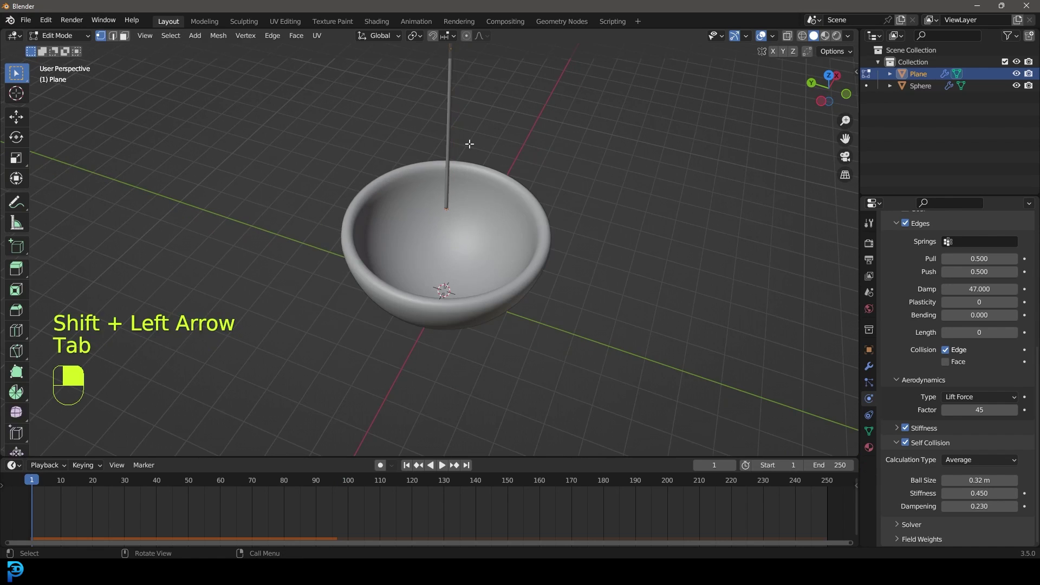
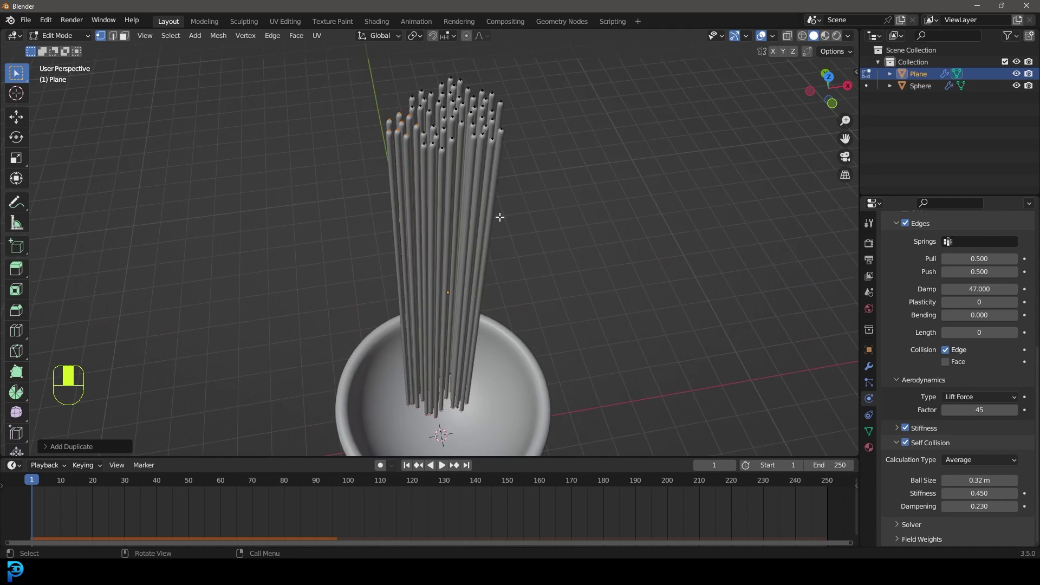
{"action": "key", "text": "Tab"}
{"action": "key", "text": "shift+Left"}
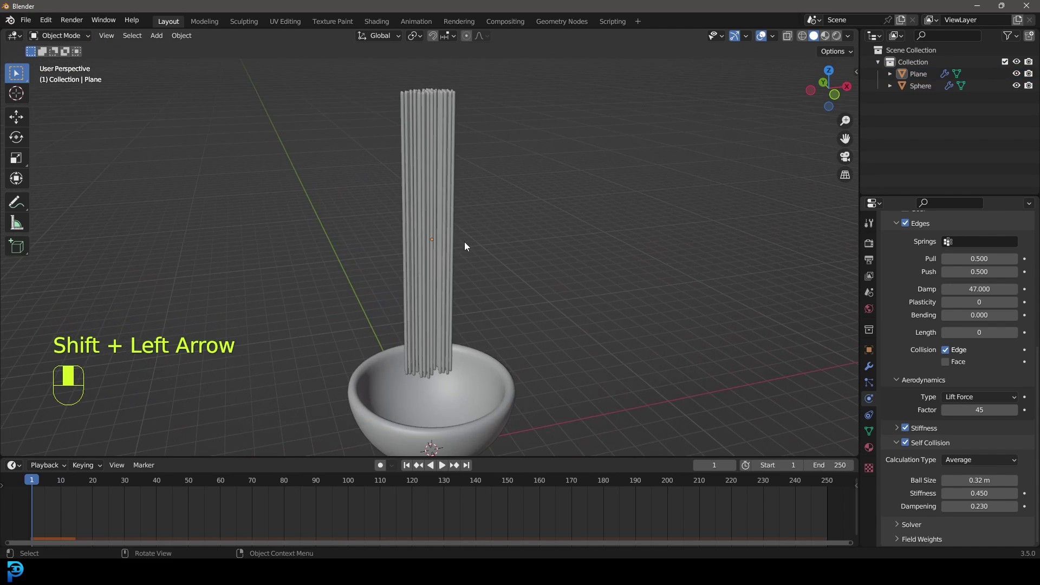
{"action": "key", "text": "space"}
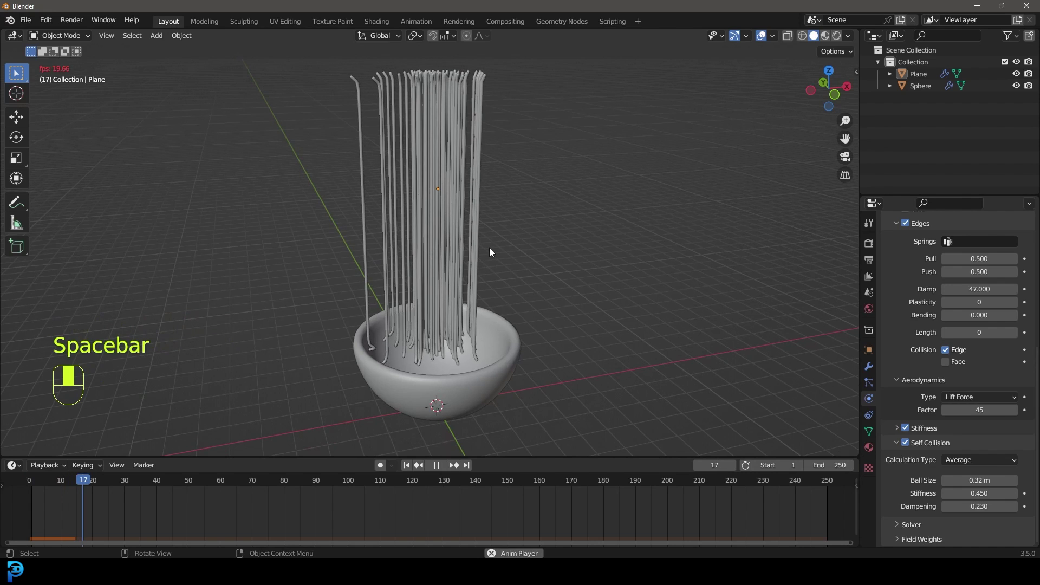
{"action": "key", "text": "space"}
{"action": "key", "text": "shift+Left"}
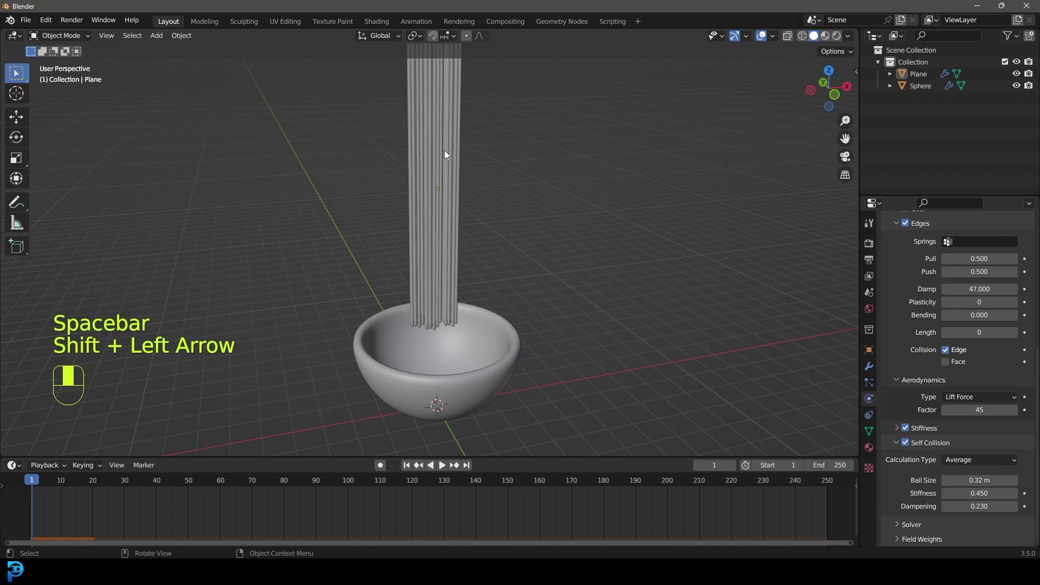
With self-collision ball size 0.12 m and dampening 0.023, replay the noodles from frame 1 and inspect from above.
{"action": "left_click", "coordinate": [448, 155]}
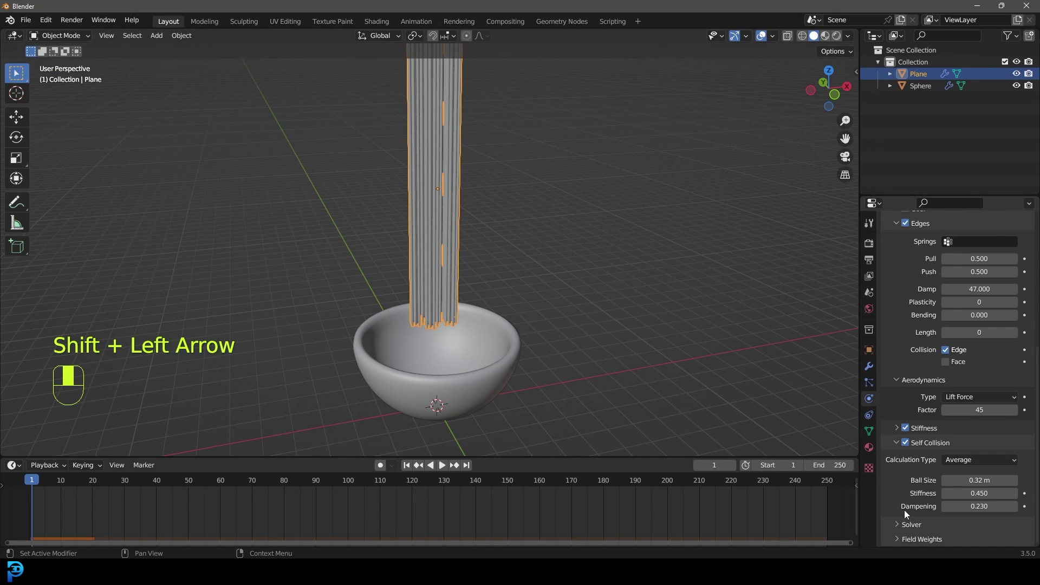
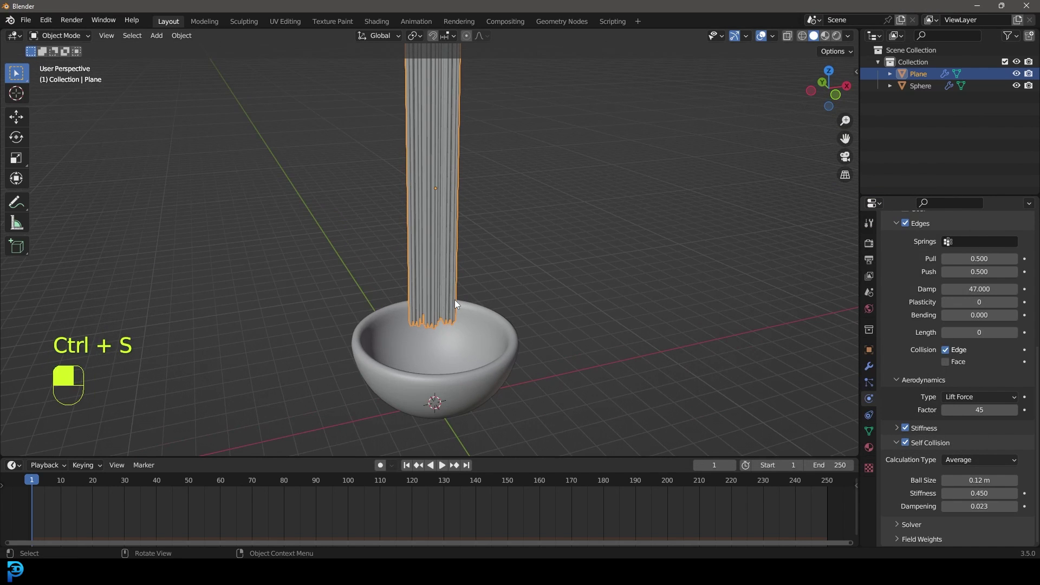
{"action": "key", "text": "shift+Left"}
{"action": "key", "text": "space"}
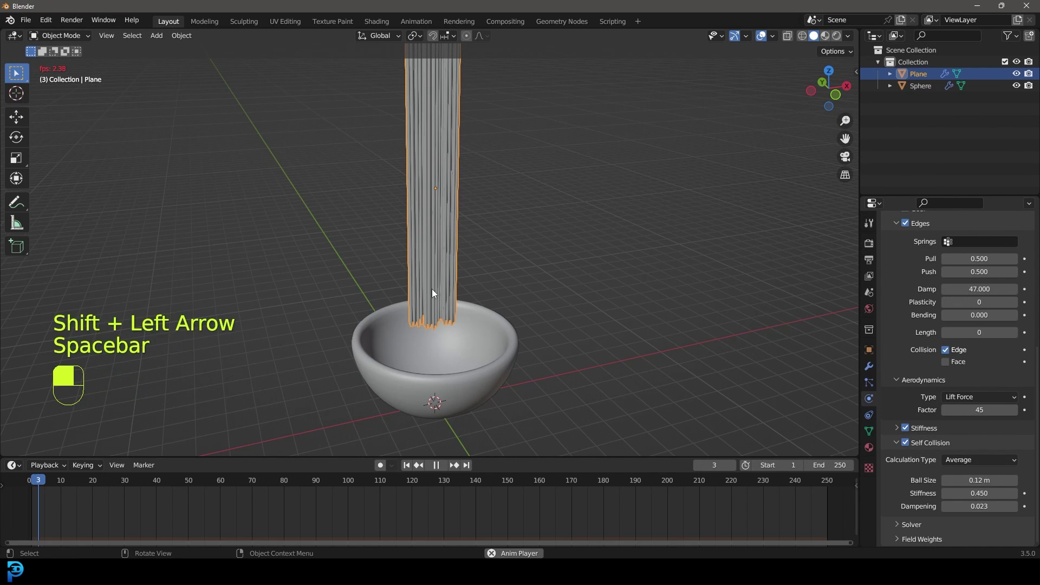
{"action": "left_click_drag", "start_coordinate": [427, 253], "coordinate": [928, 288]}
{"action": "key", "text": "space"}
Rewind playback to frame 1 so the soft-body simulation can replay from the start.
{"action": "key", "text": "shift+Left"}
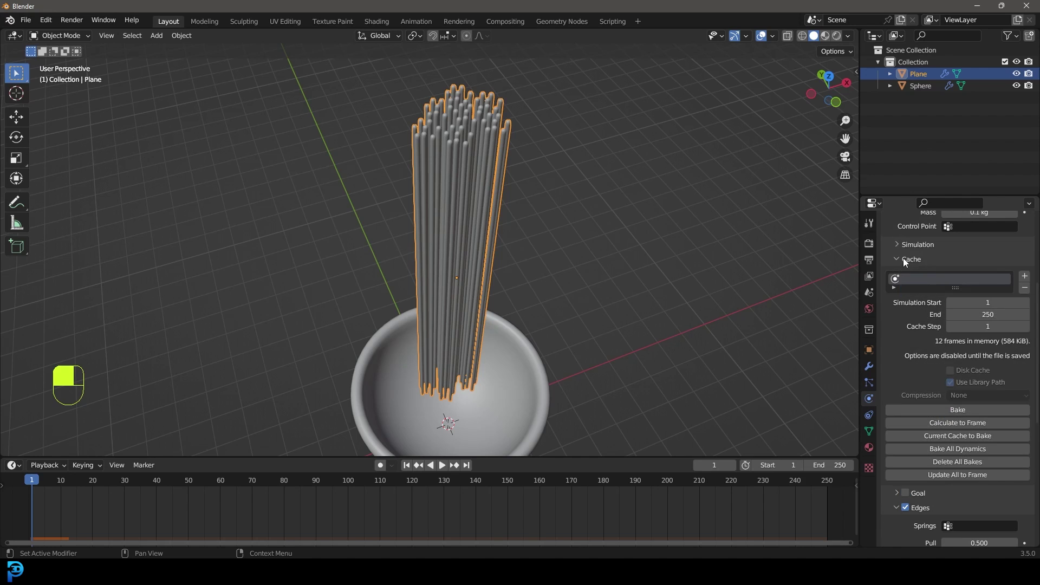
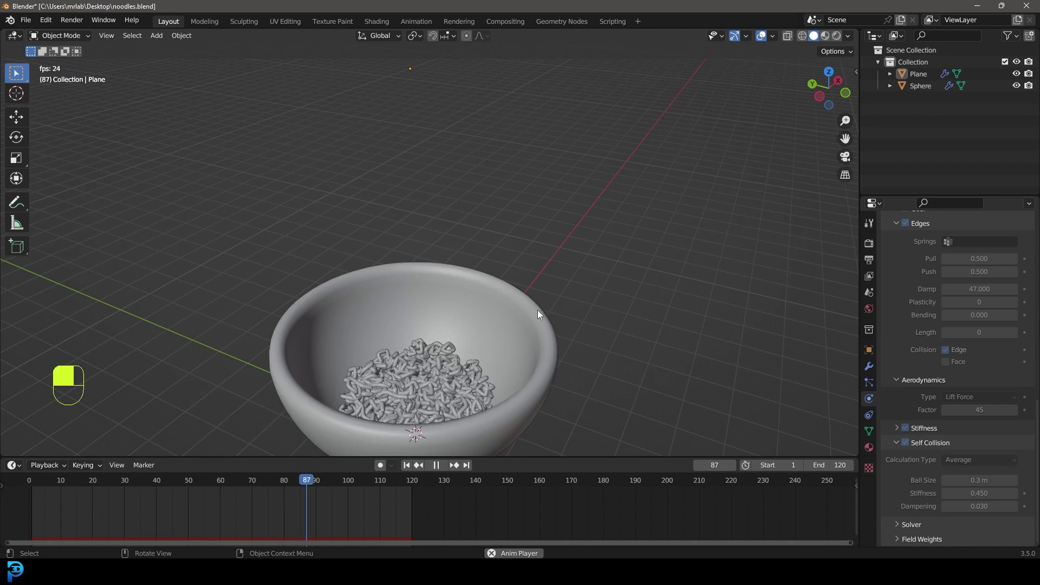
Stop playback at frame 103 with the noodles settled as a tangled pile in the bowl.
{"action": "key", "text": "space"}
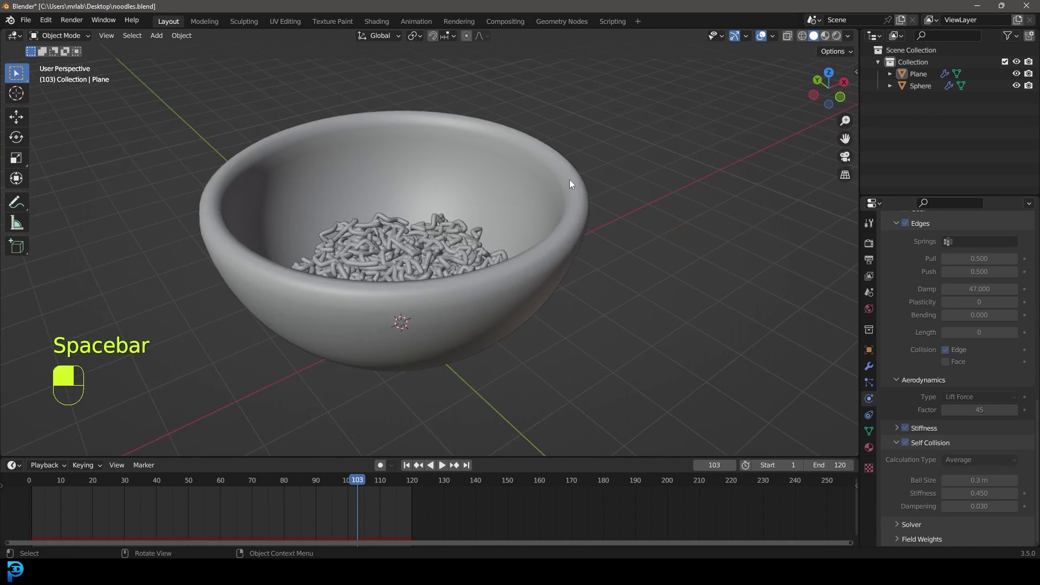
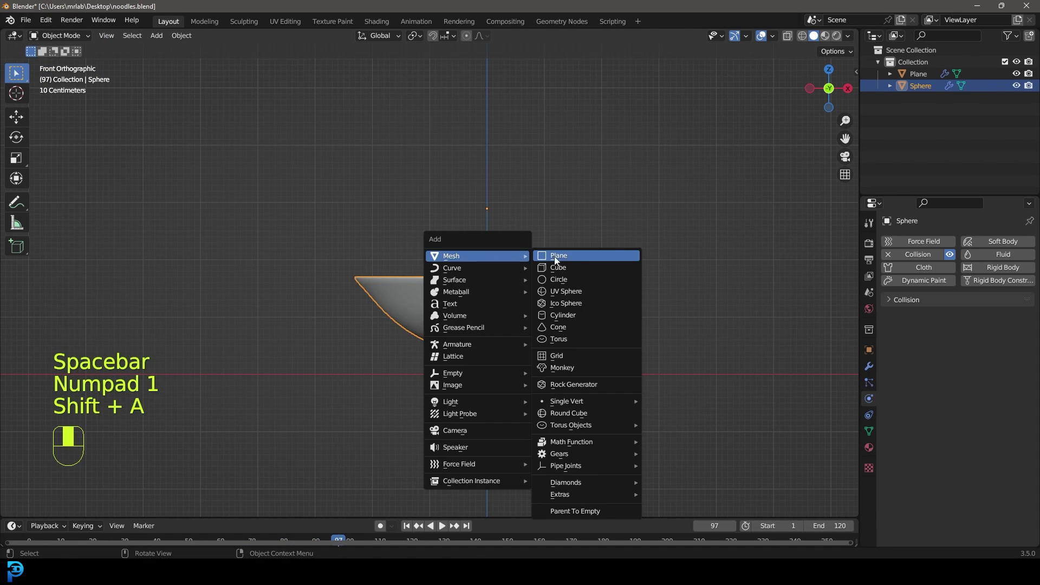
Scale the plane into a floor beneath the bowl and bevel the floor-wall corner into a curved backdrop.
{"action": "key", "text": "s"}
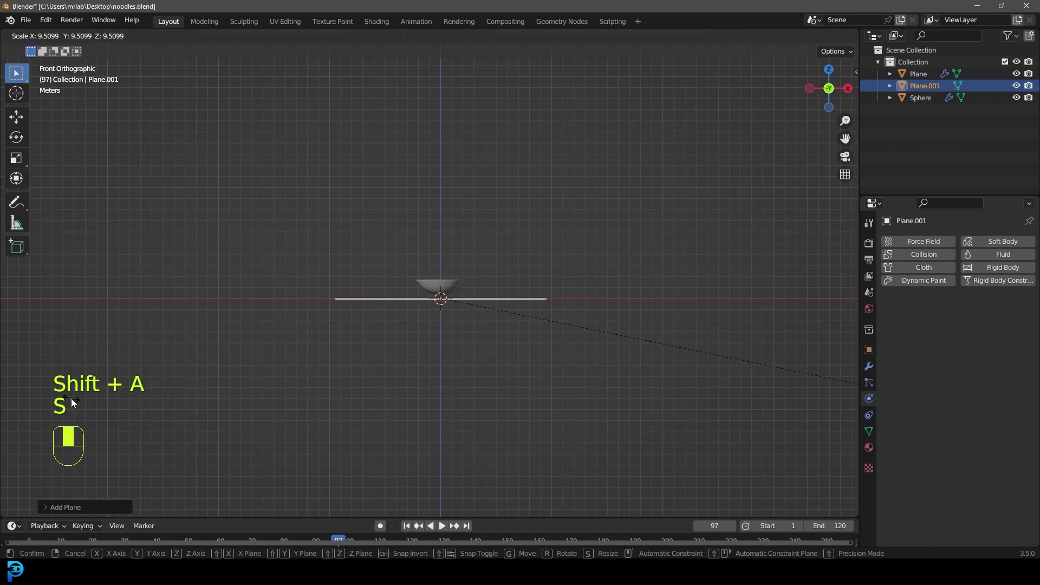
{"action": "key", "text": "g"}
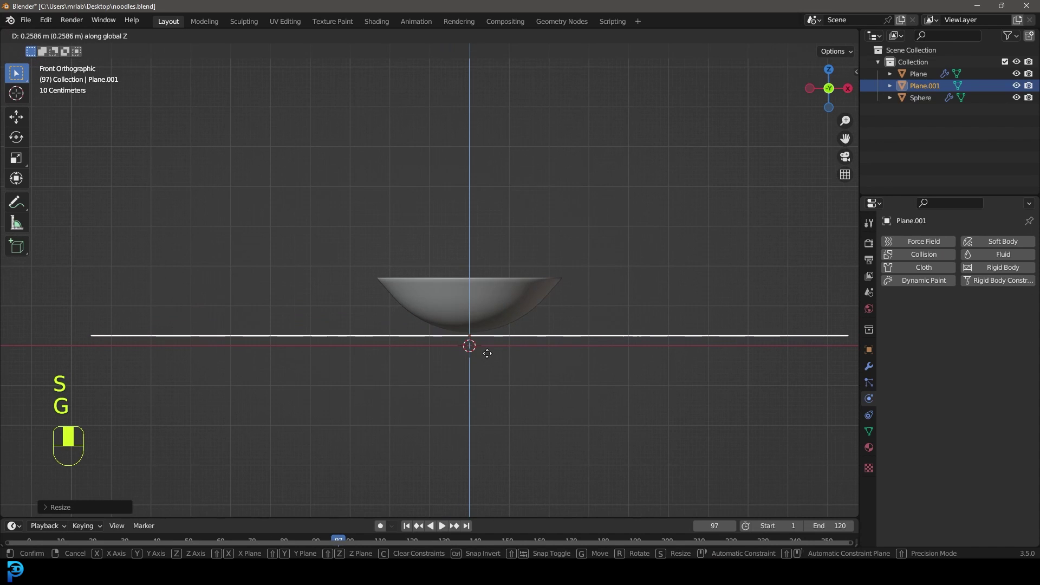
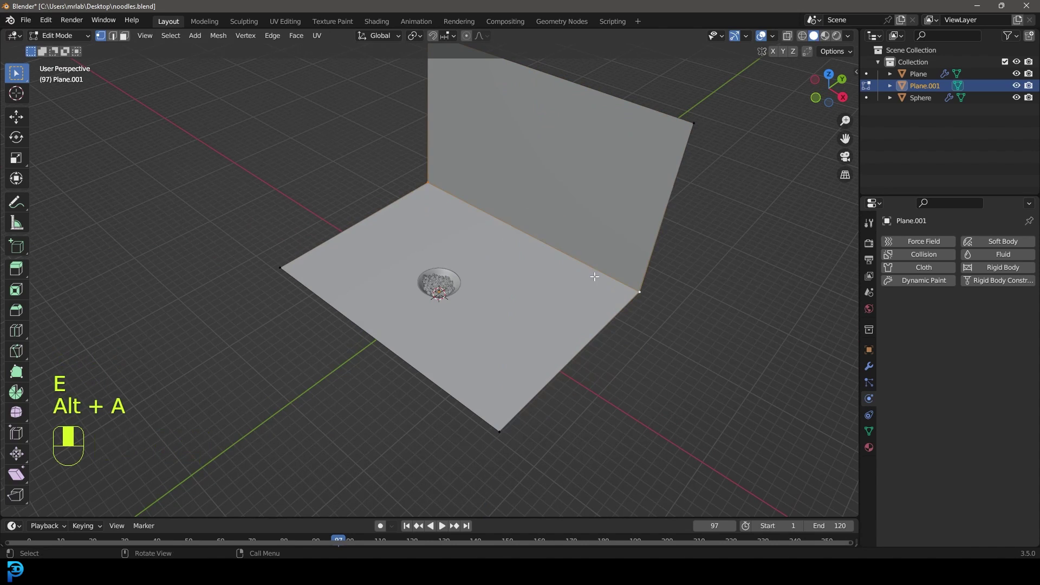
{"action": "key", "text": "ctrl+b"}
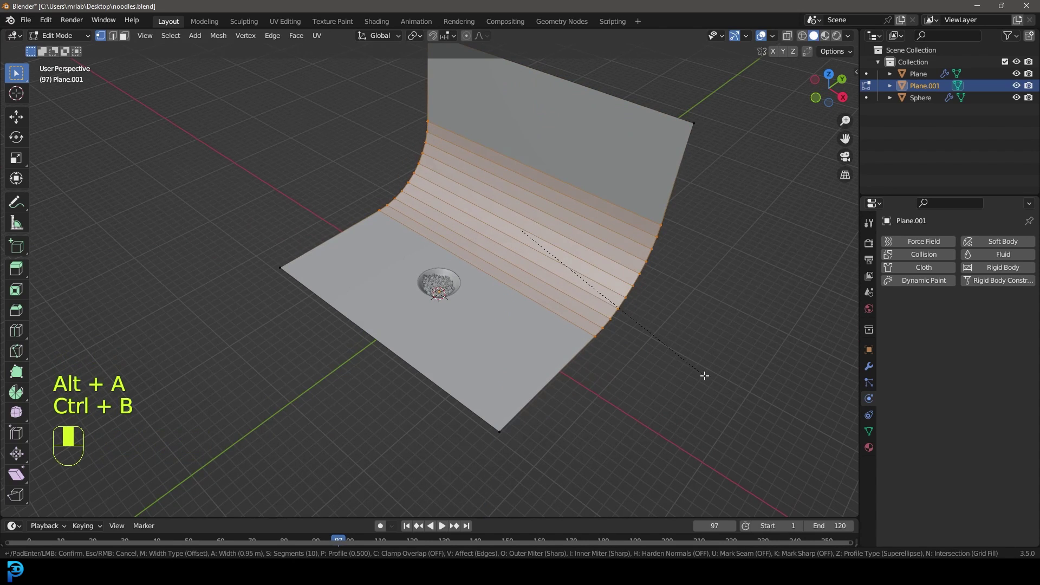
{"action": "left_click_drag", "start_coordinate": [706, 371], "coordinate": [540, 242]}
{"action": "key", "text": "Tab"}
{"action": "key", "text": "s"}
{"action": "left_click_drag", "start_coordinate": [540, 243], "coordinate": [583, 263]}
From front view, smooth-shade the backdrop and add a new camera to the scene.
{"action": "key", "text": "KP_1"}
{"action": "left_click_drag", "start_coordinate": [582, 264], "coordinate": [537, 276]}
{"action": "right_click", "coordinate": [536, 276]}
{"action": "left_click_drag", "start_coordinate": [537, 276], "coordinate": [497, 449]}
{"action": "key", "text": "shift+a"}
{"action": "right_click", "coordinate": [497, 449]}
{"action": "left_click_drag", "start_coordinate": [500, 448], "coordinate": [540, 405]}
{"action": "right_click", "coordinate": [540, 405]}
{"action": "left_click_drag", "start_coordinate": [539, 412], "coordinate": [611, 293]}
Move, rotate and scale the camera, then view through it so it frames the noodle bowl.
{"action": "key", "text": "g"}
{"action": "key", "text": "KP_3"}
{"action": "key", "text": "g"}
{"action": "key", "text": "r"}
{"action": "key", "text": "s"}
{"action": "key", "text": "KP_0"}
{"action": "left_click_drag", "start_coordinate": [611, 294], "coordinate": [497, 288]}
{"action": "key", "text": "r"}
{"action": "key", "text": "r"}
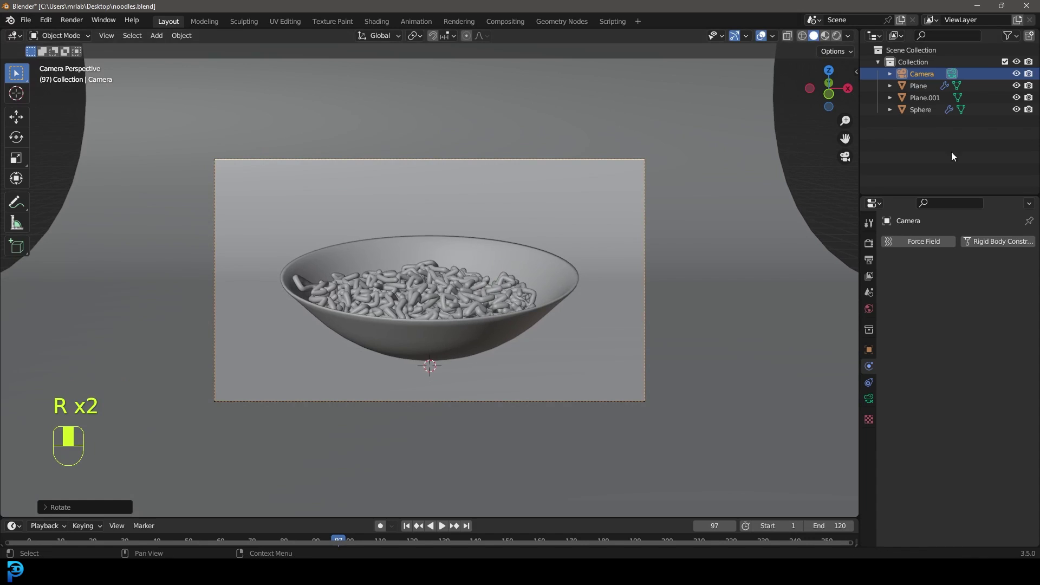
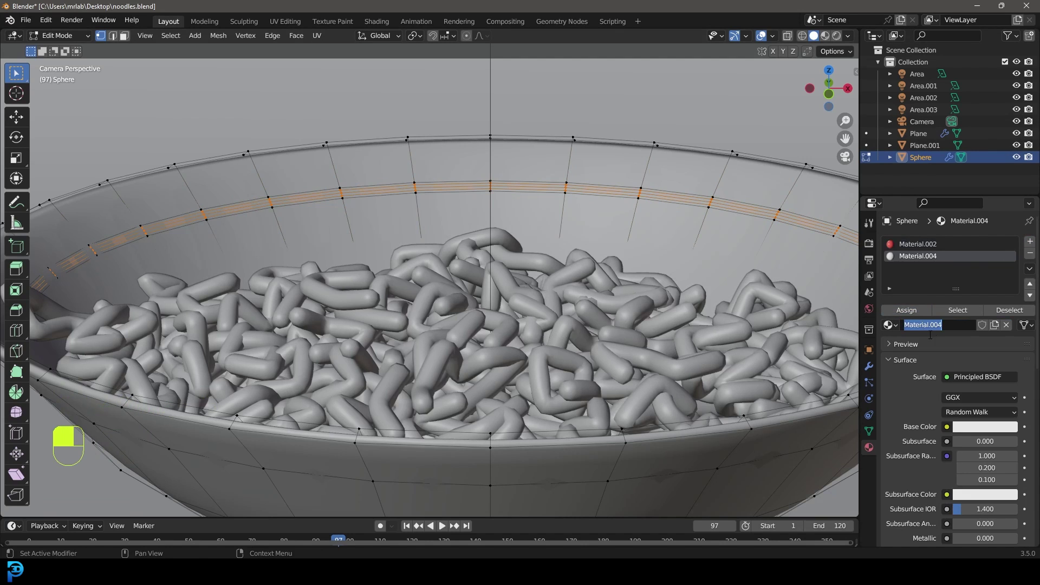
Make the bowl's band material black and preview the red bowl with rendered shading.
{"action": "middle_click", "coordinate": [970, 429]}
{"action": "left_click", "coordinate": [970, 429]}
{"action": "left_click_drag", "start_coordinate": [970, 429], "coordinate": [1005, 497]}
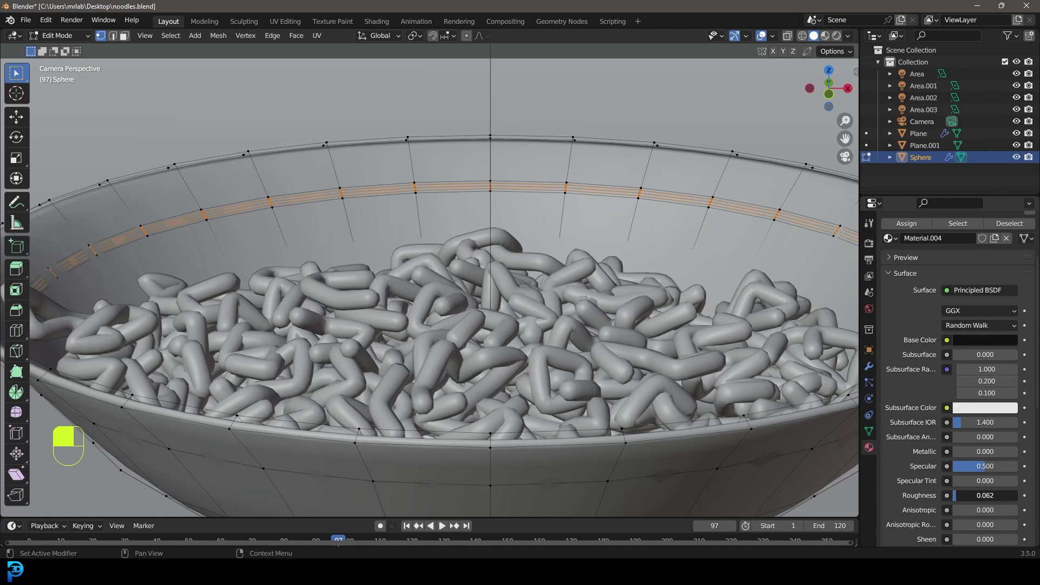
{"action": "key", "text": "Tab"}
{"action": "key", "text": "z"}
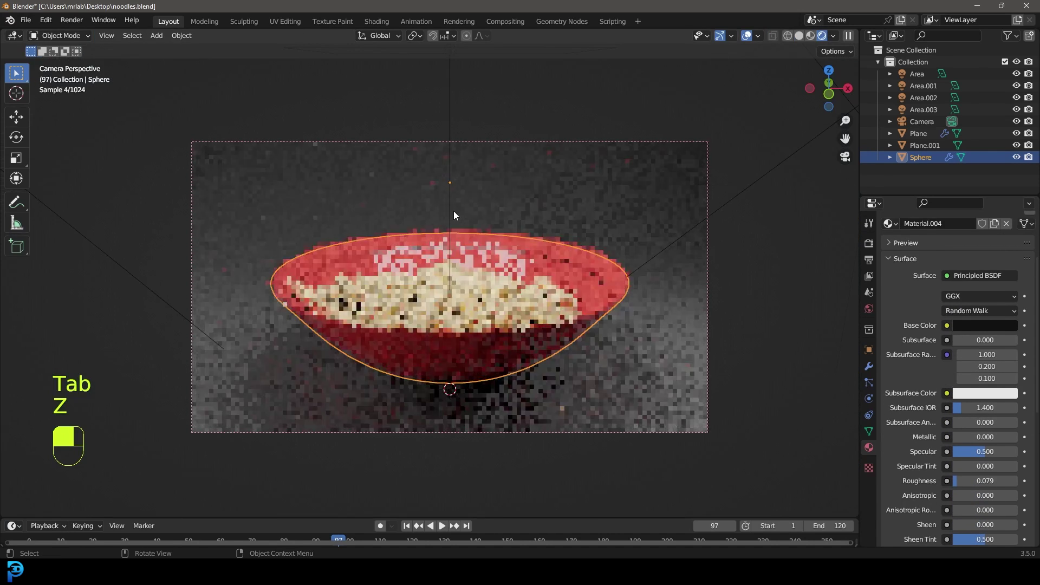
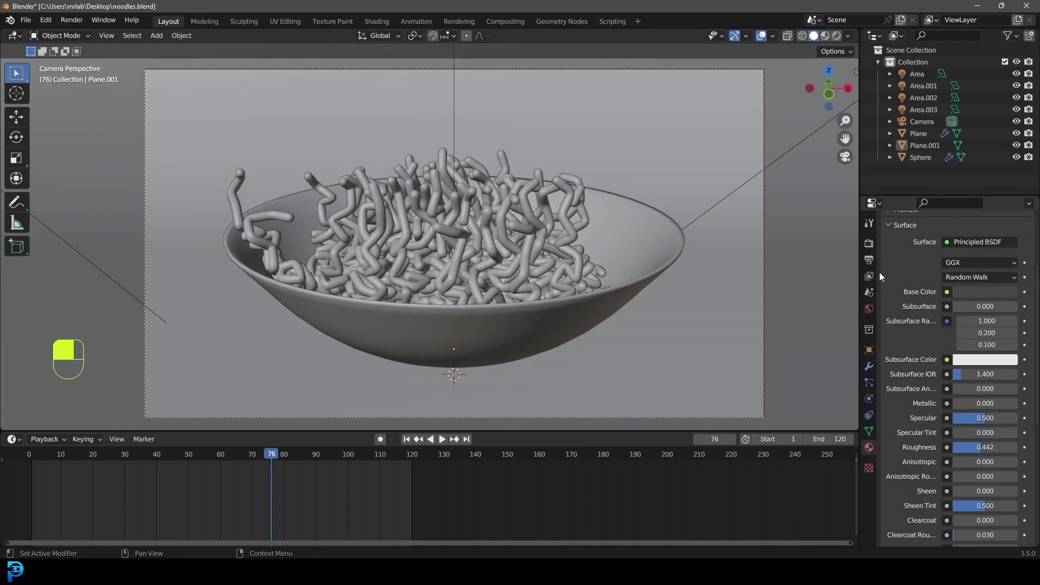
{"action": "left_click_drag", "start_coordinate": [872, 263], "coordinate": [1028, 383]}
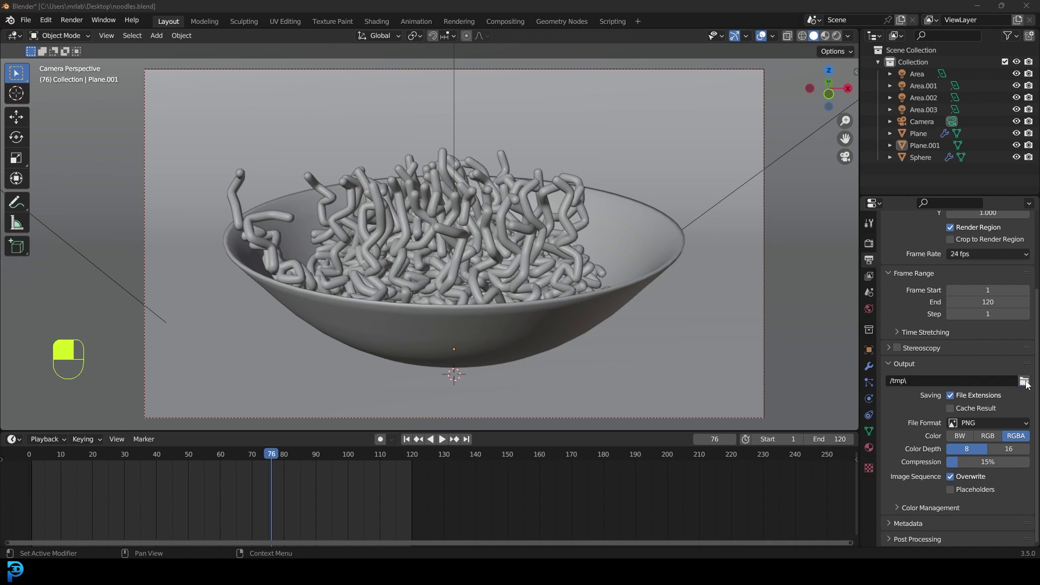